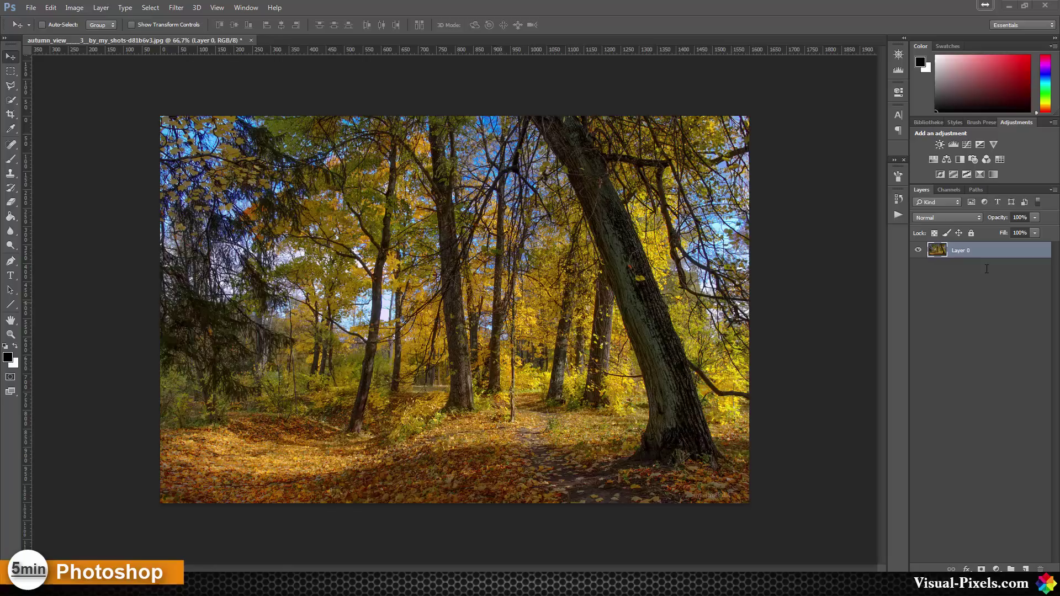
# Add a Photo Filter adjustment layer with Warming Filter (85) and raise its Density to 100%
pyautogui.click(1038, 163)
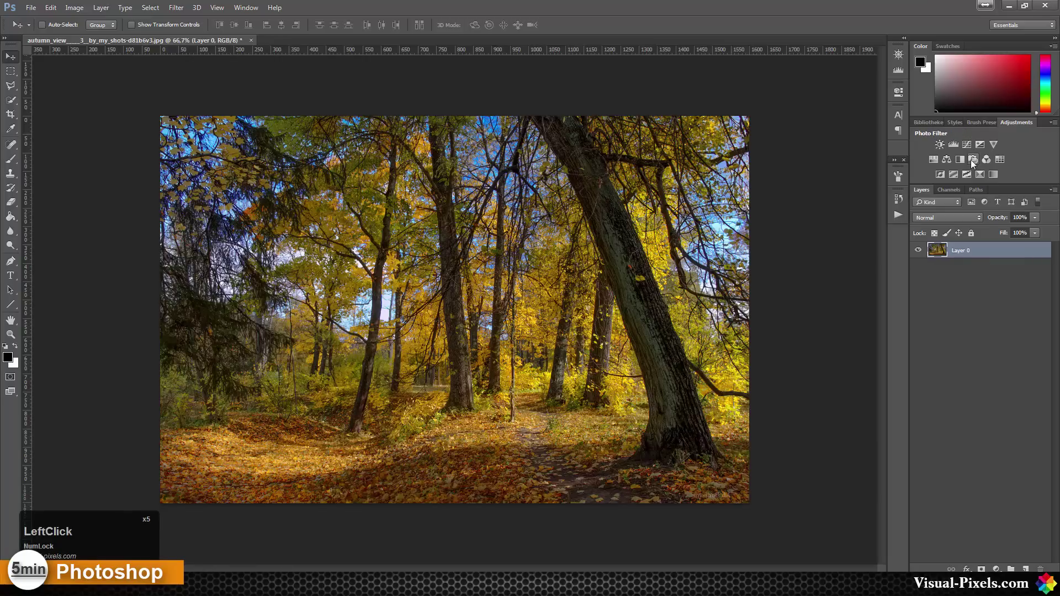
pyautogui.click(973, 166)
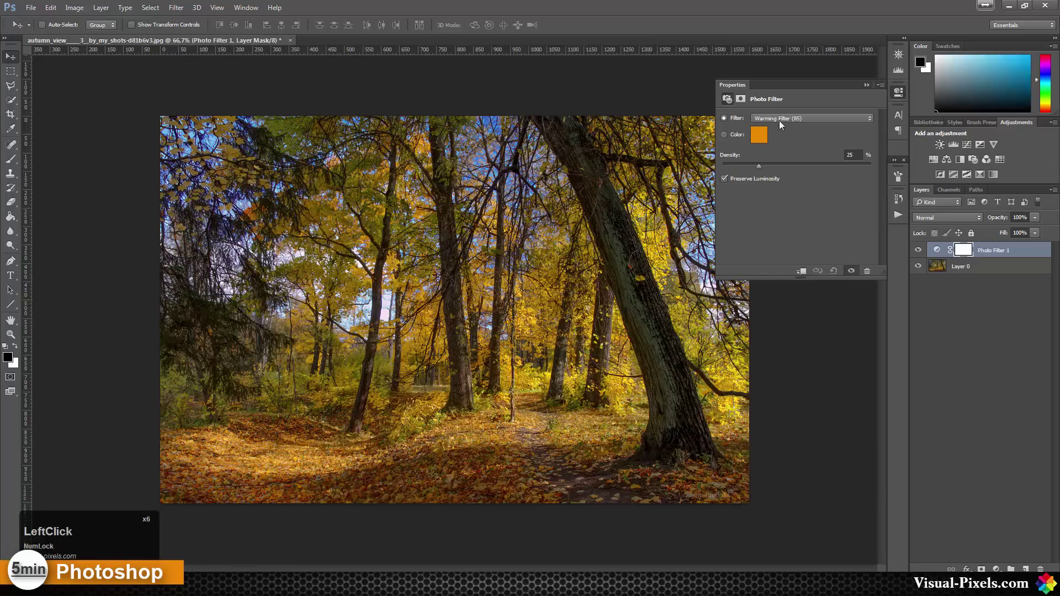
pyautogui.click(804, 124)
pyautogui.click(804, 124)
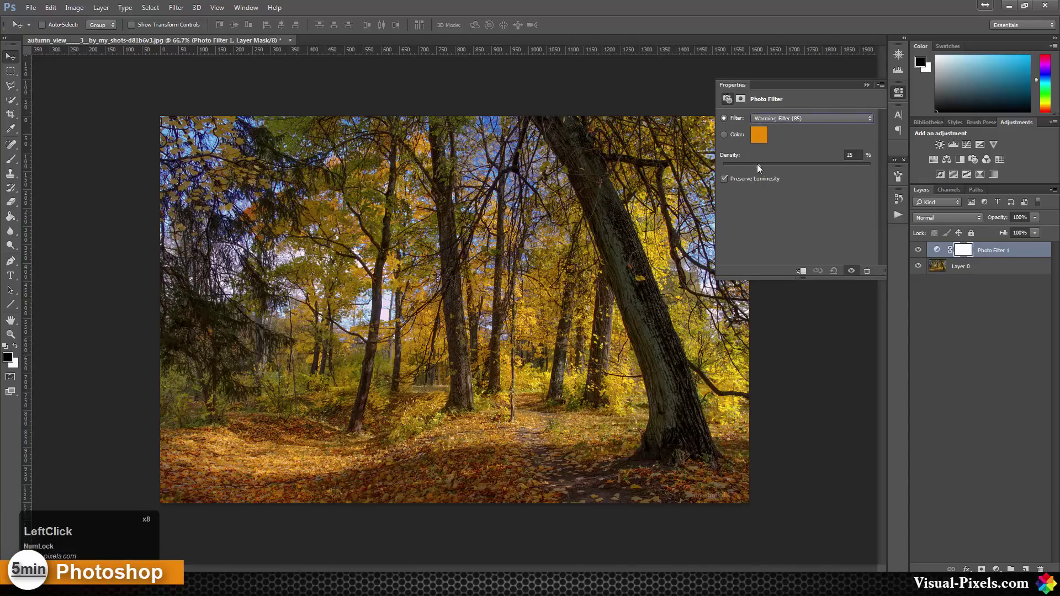
pyautogui.click(763, 174)
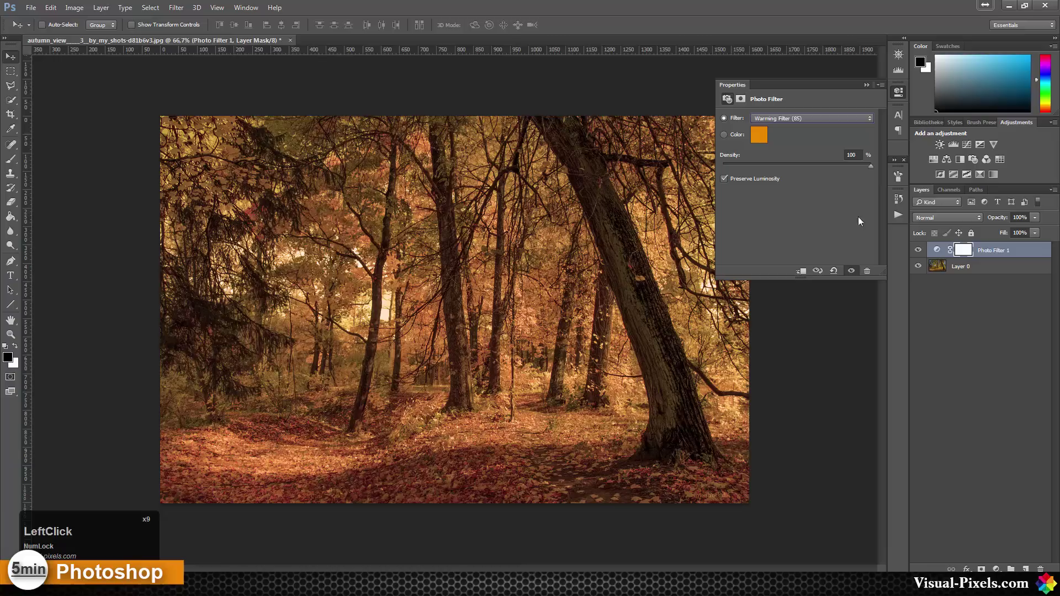
# Duplicate Layer 0 with Ctrl+J and place Layer 0 copy above Photo Filter 1
pyautogui.click(996, 263)
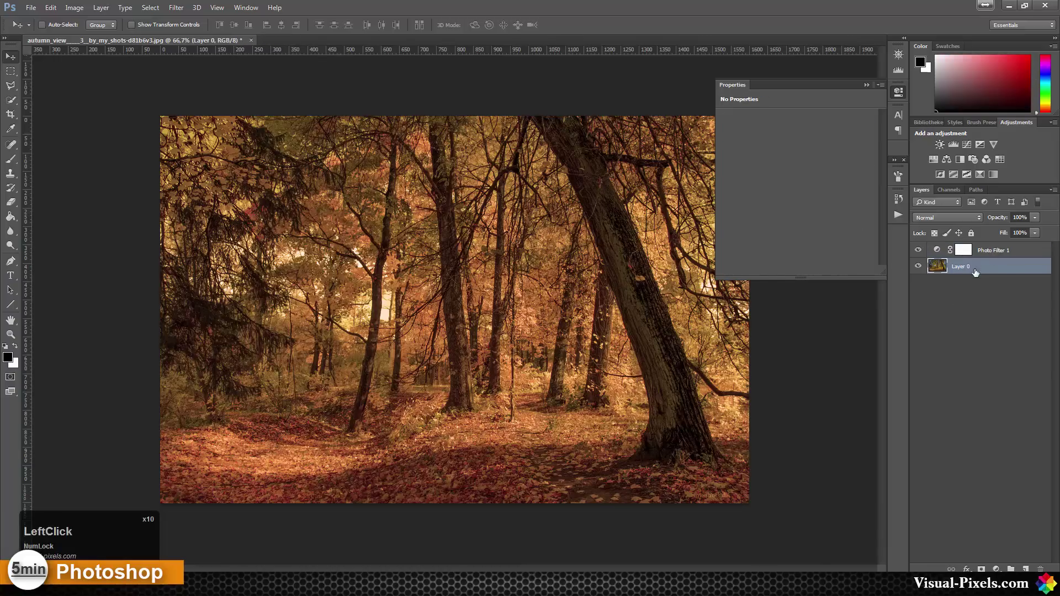
pyautogui.press('alt+Num_Lock')
pyautogui.click(985, 269)
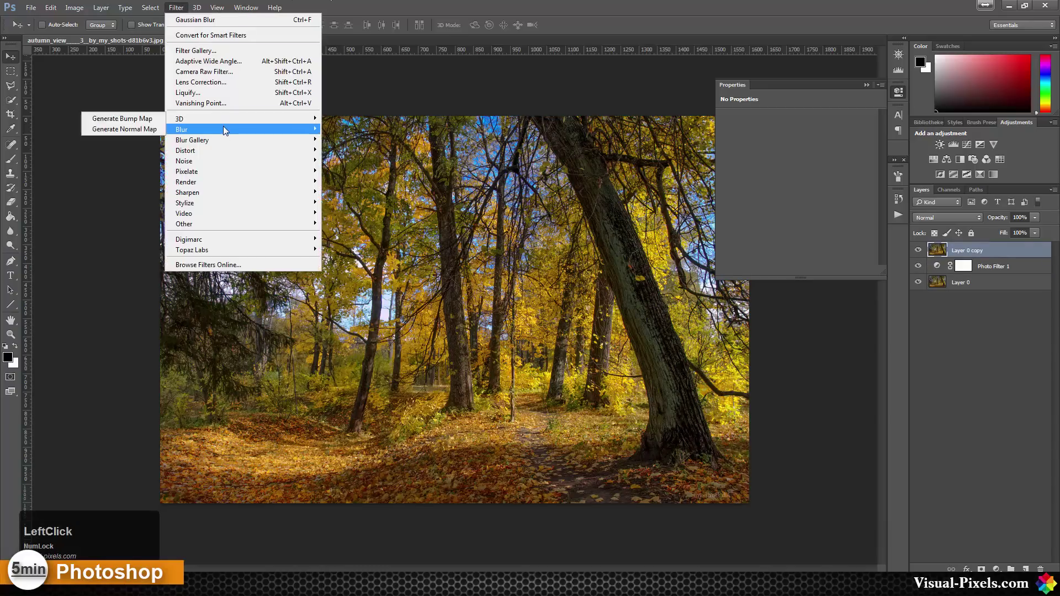
# Preview a Gaussian Blur on the top copy with the radius raised to about 16.8 pixels
pyautogui.click(227, 132)
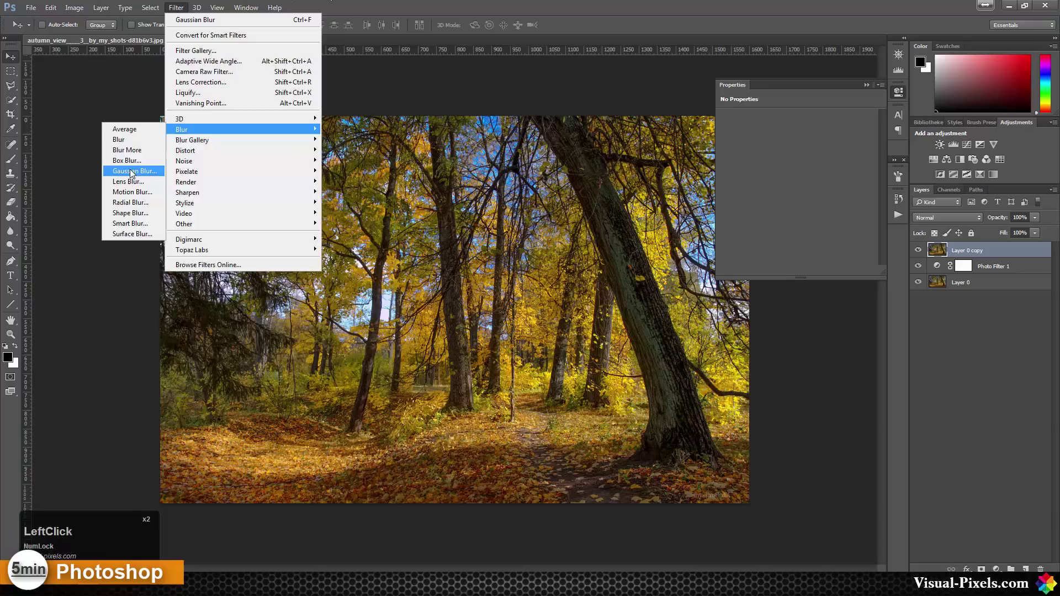
pyautogui.click(134, 174)
pyautogui.click(598, 253)
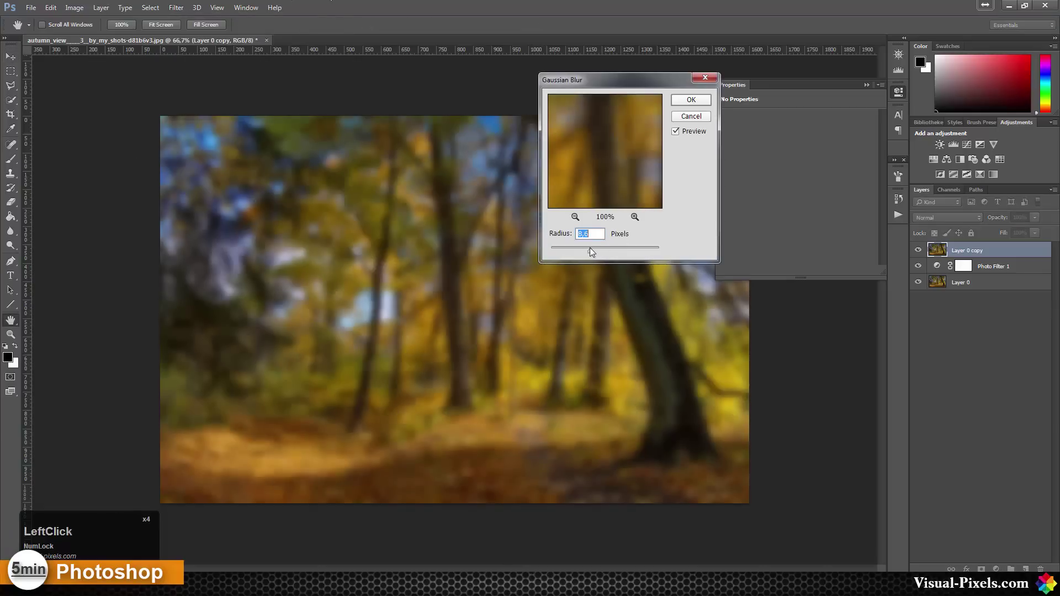
pyautogui.click(594, 253)
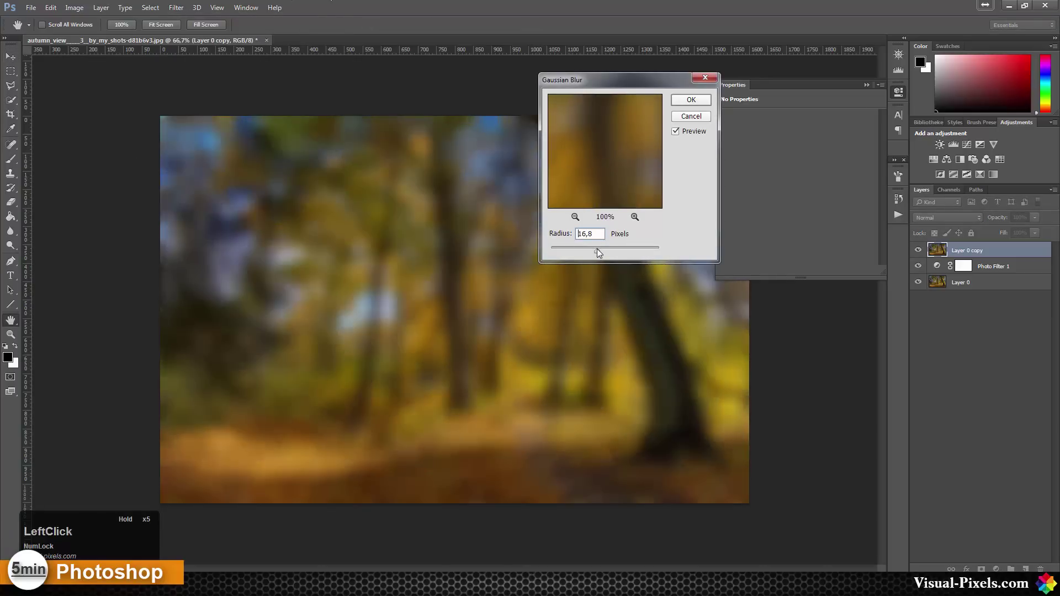